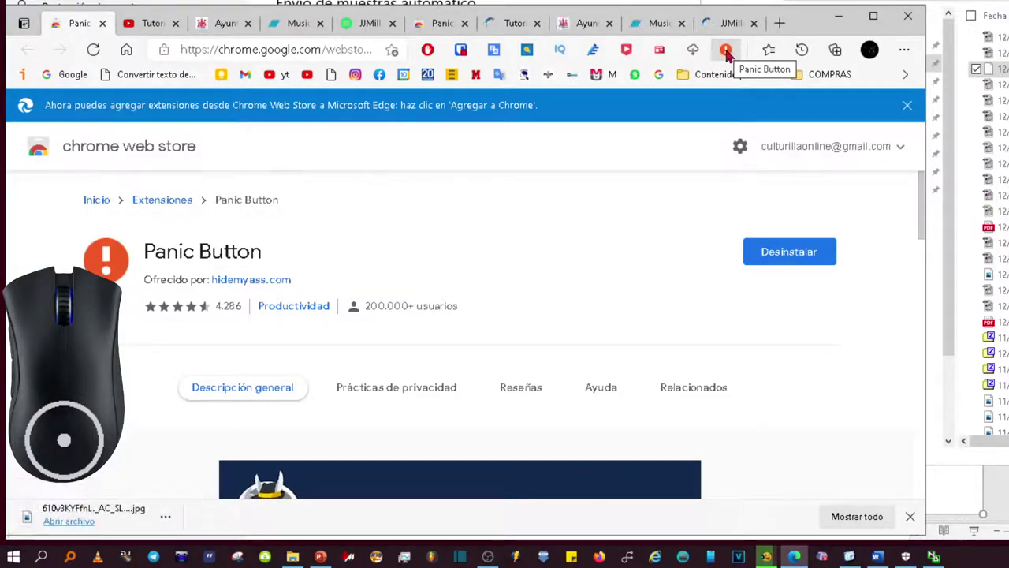
Step: Trigger Panic Button from the toolbar, then reach its options page via 'Opciones de extensión'
click(732, 57)
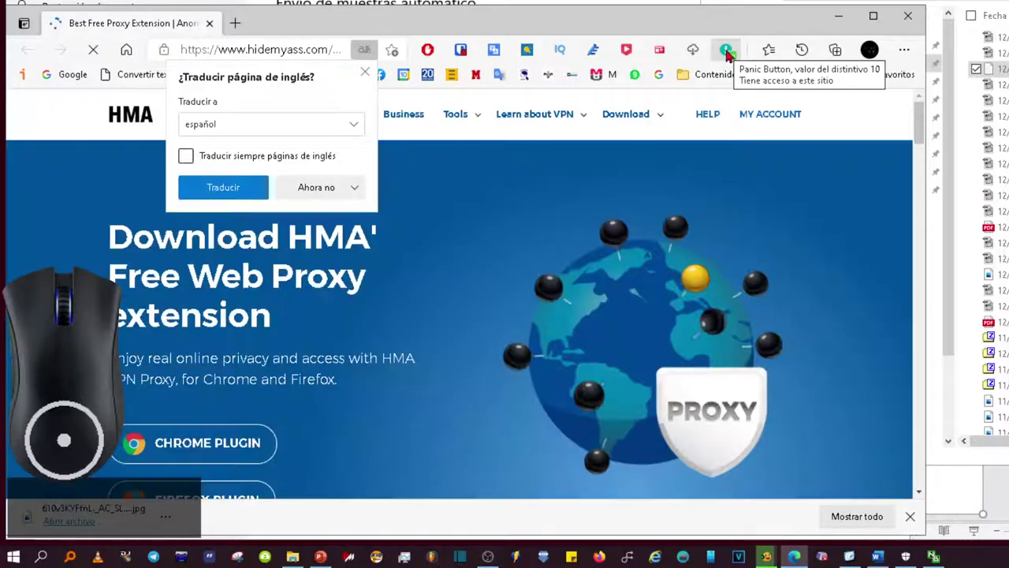
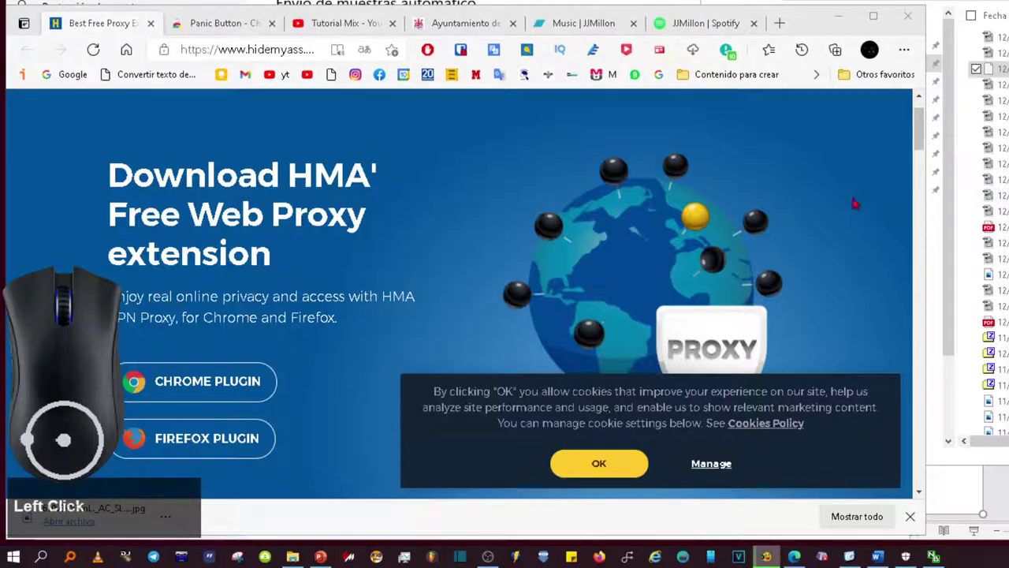
right_click(732, 60)
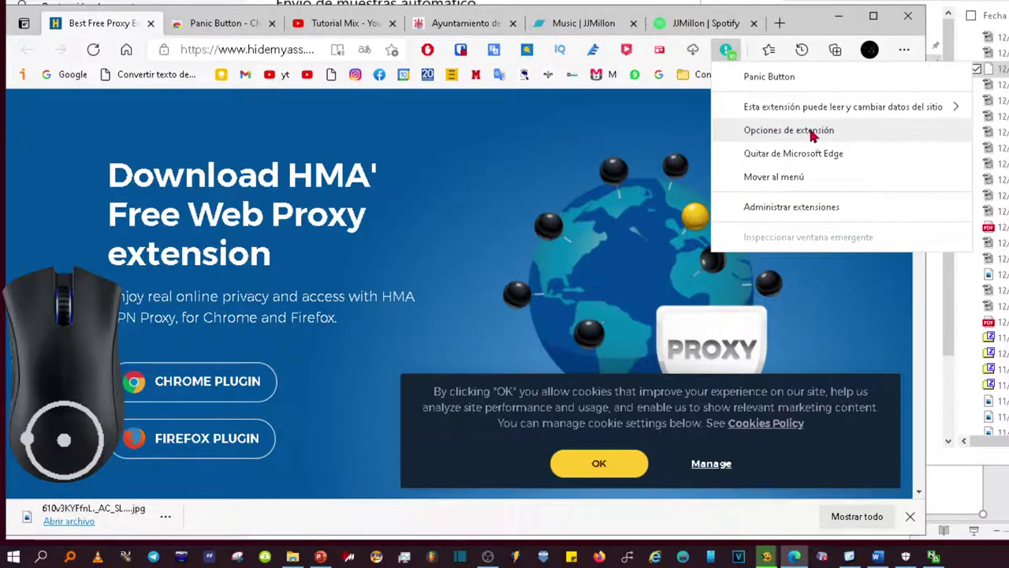
click(837, 136)
Step: Scroll to the shortcut and password settings and paste the copied Spotify link into the redirect-page field
scroll(down, 3)
scroll(down, 3)
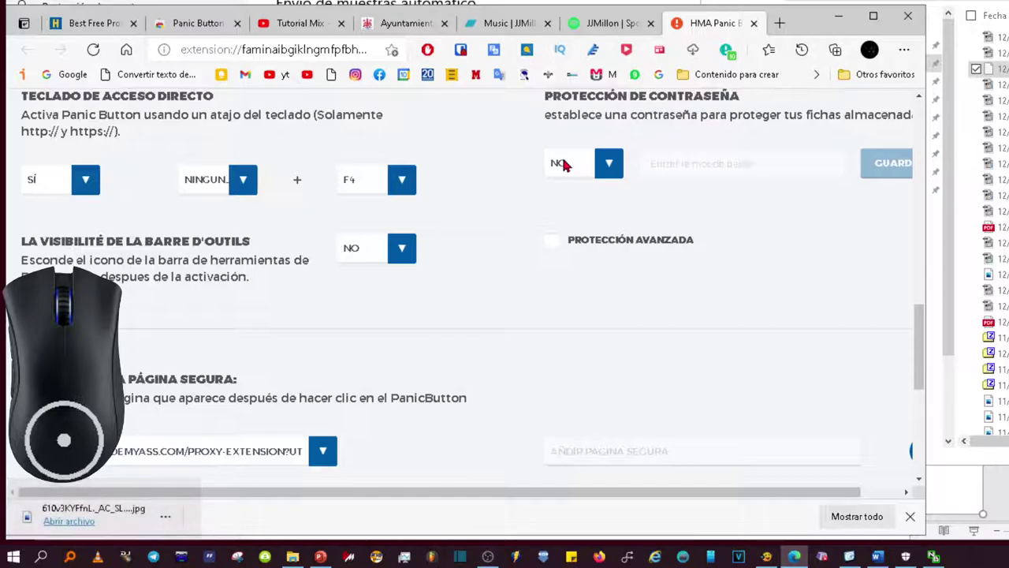
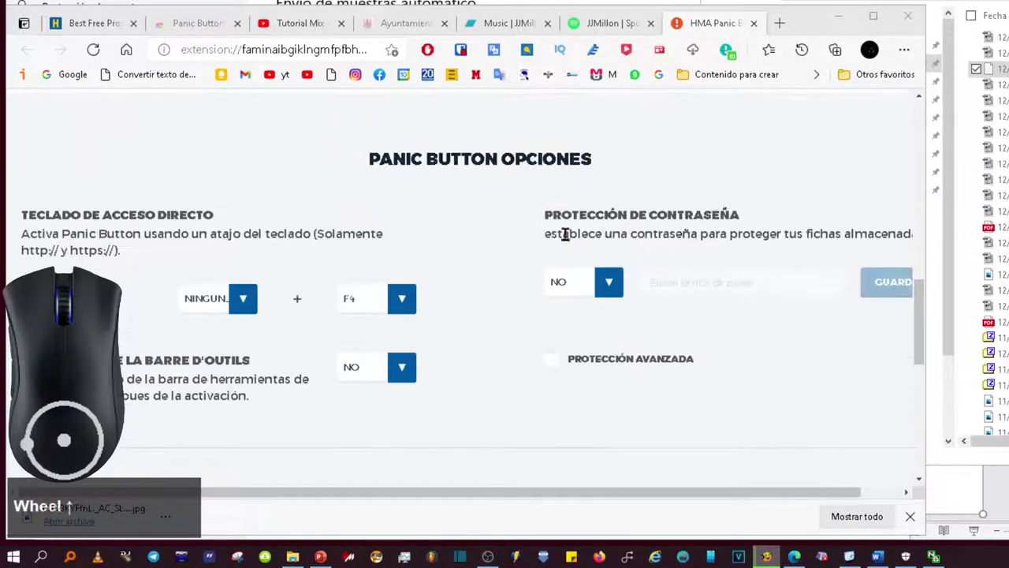
scroll(down, 3)
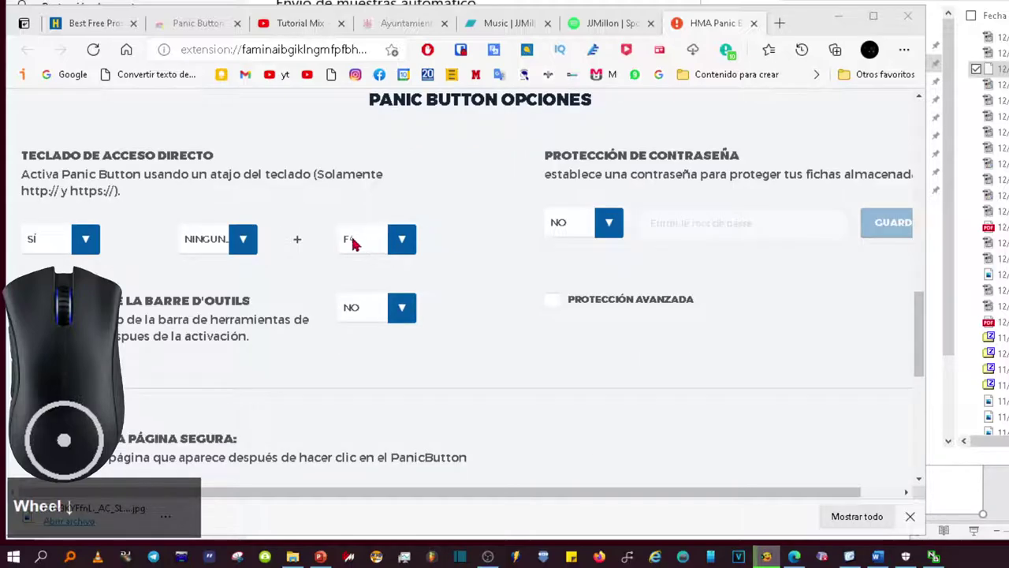
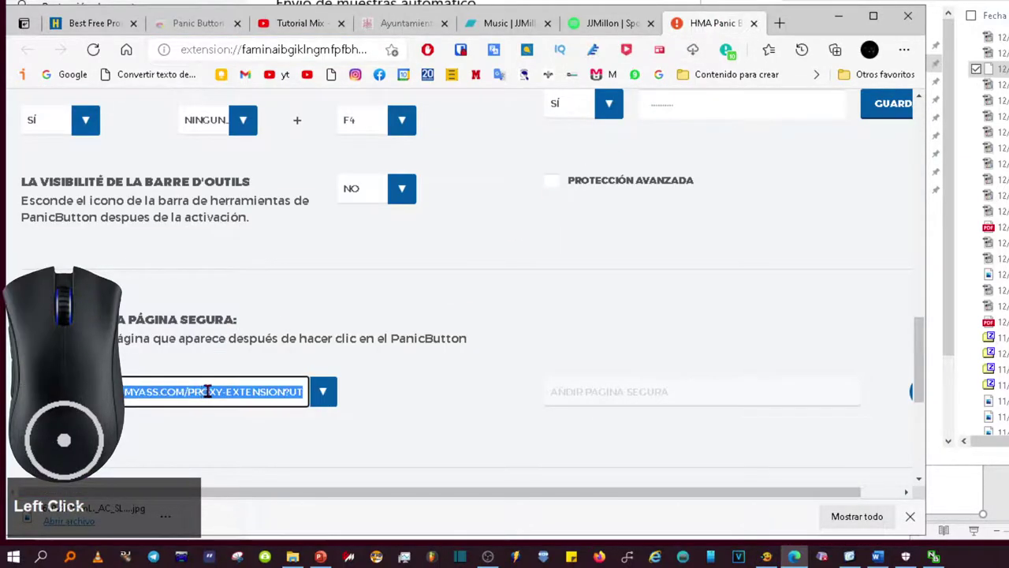
key(v)
click(458, 374)
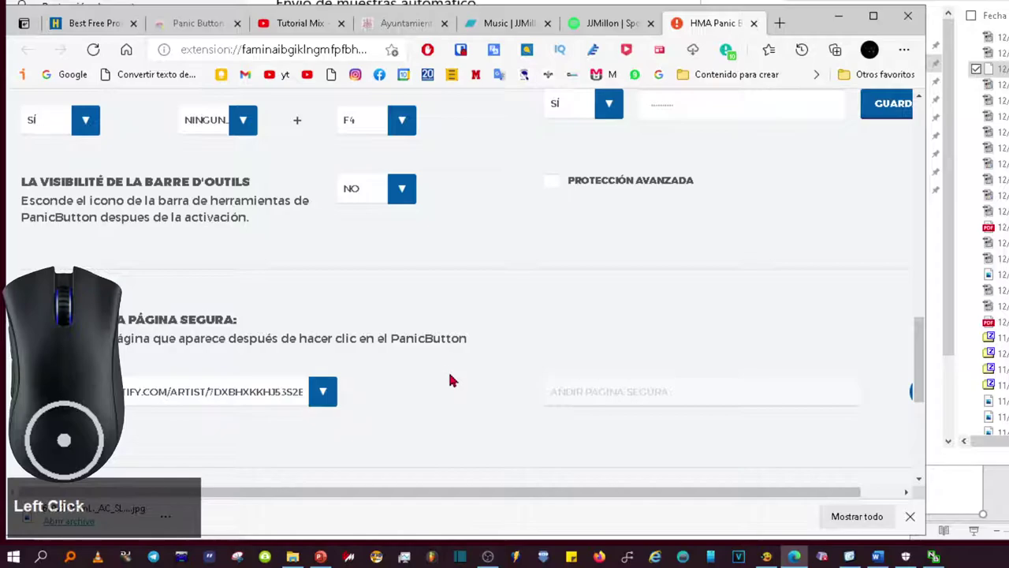